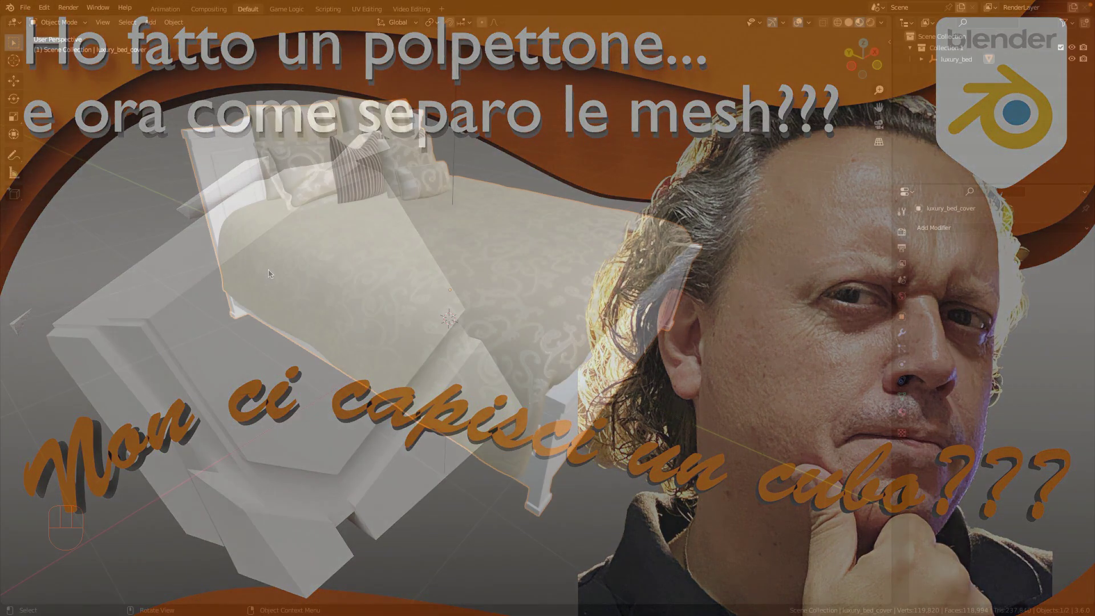
Orbit and zoom the viewport to frame a close look at the pillows.
drag(345, 235, 337, 231)
scroll(up, 3)
drag(330, 166, 468, 387)
drag(456, 374, 376, 352)
drag(356, 343, 341, 380)
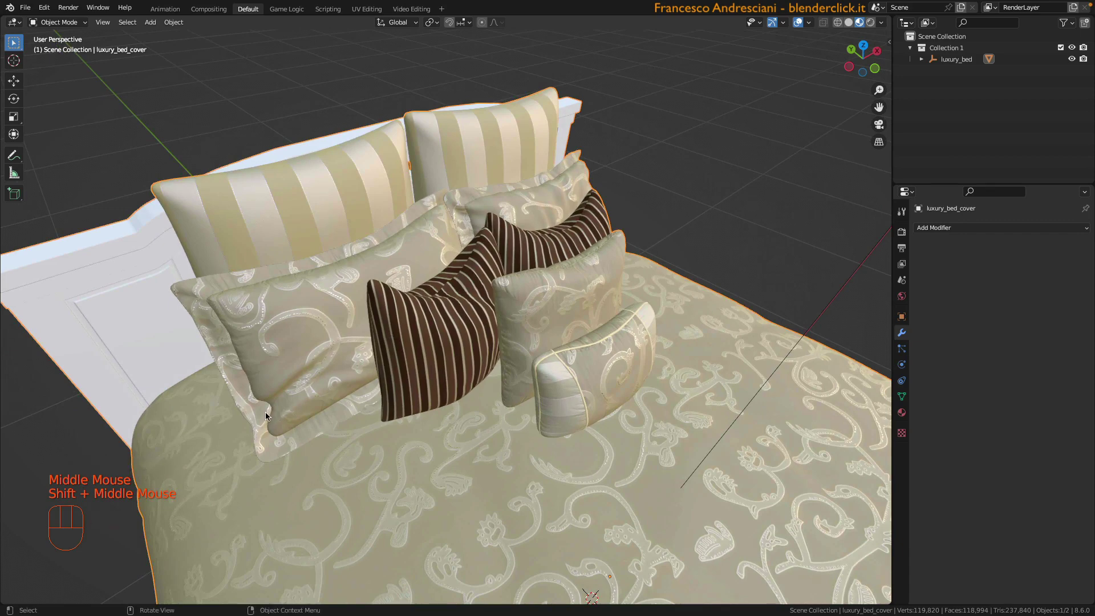
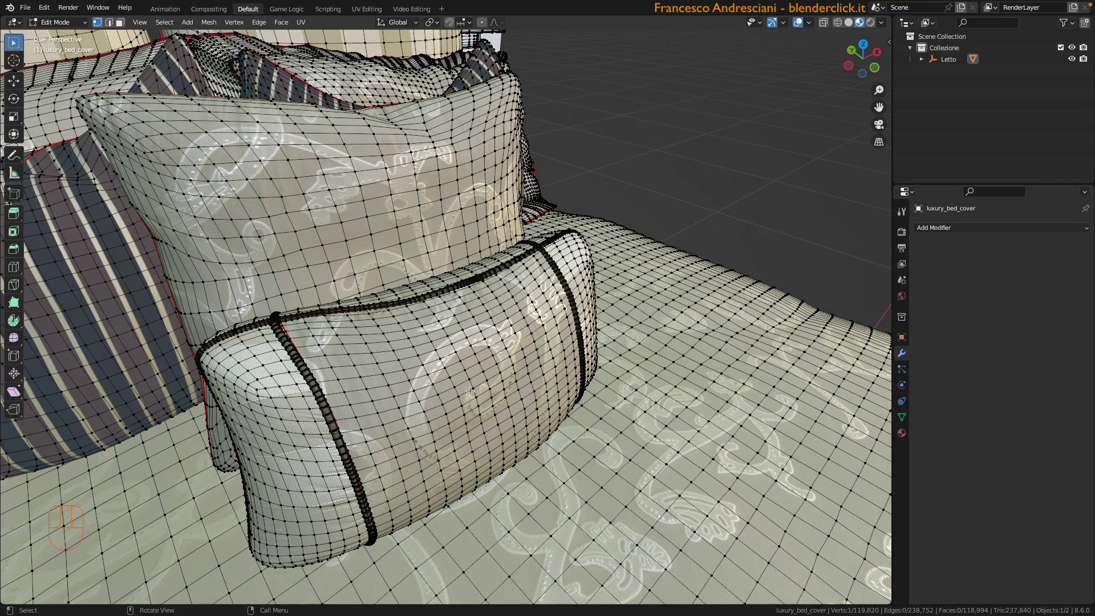
Select the bolster pillow's connected geometry with Select Linked (L) and inspect it.
key(l)
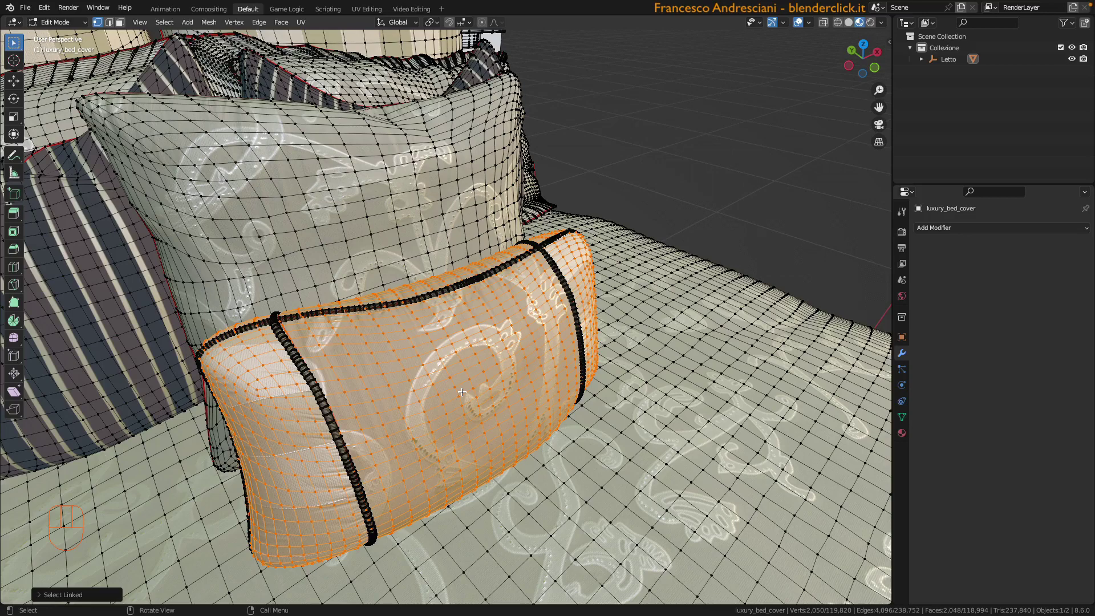
drag(381, 437, 386, 369)
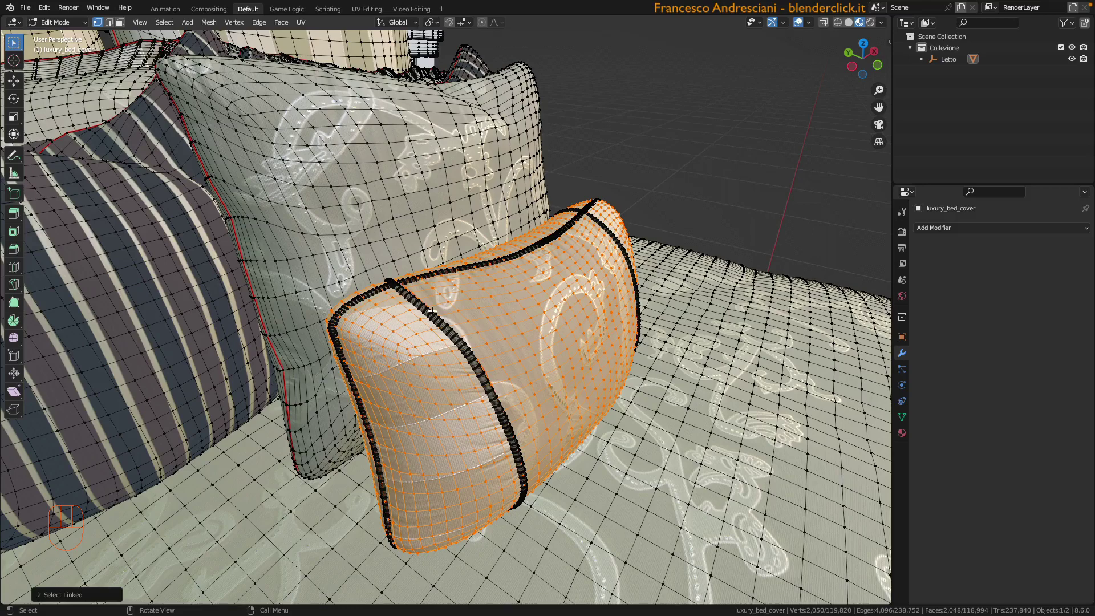
scroll(up, 3)
scroll(down, 3)
scroll(up, 3)
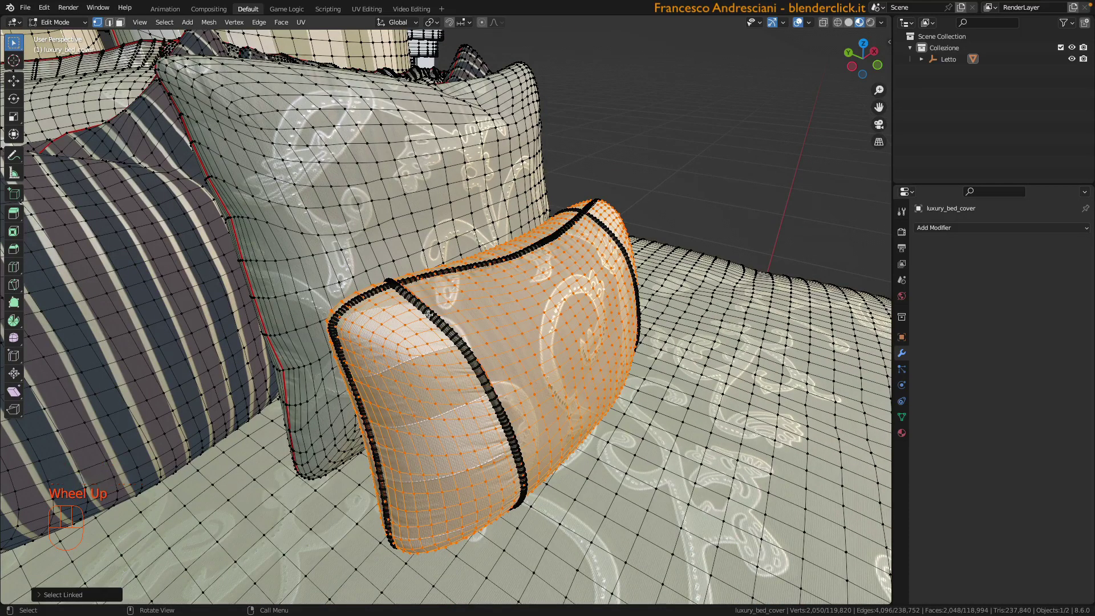
Add the bolster's piping to the selection, rotate the pillow to check it, then undo it back into place.
key(super+z)
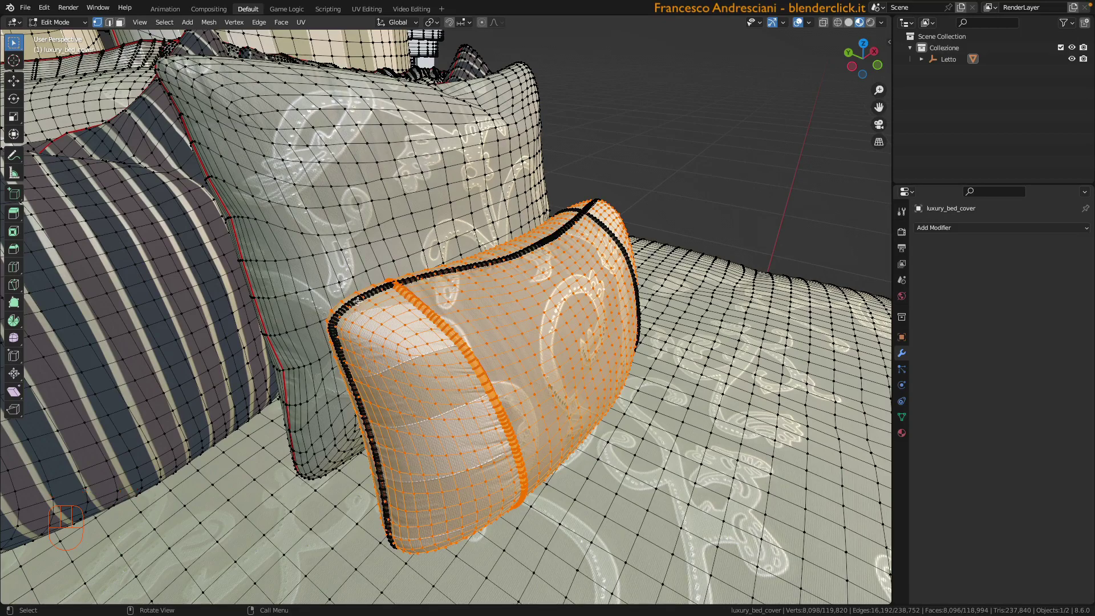
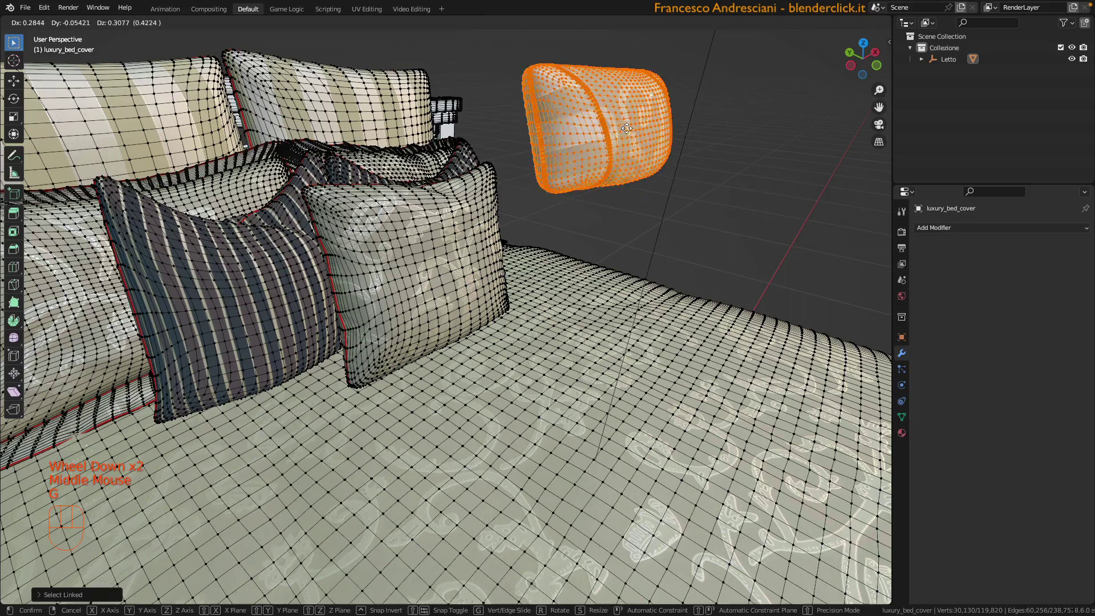
key(r)
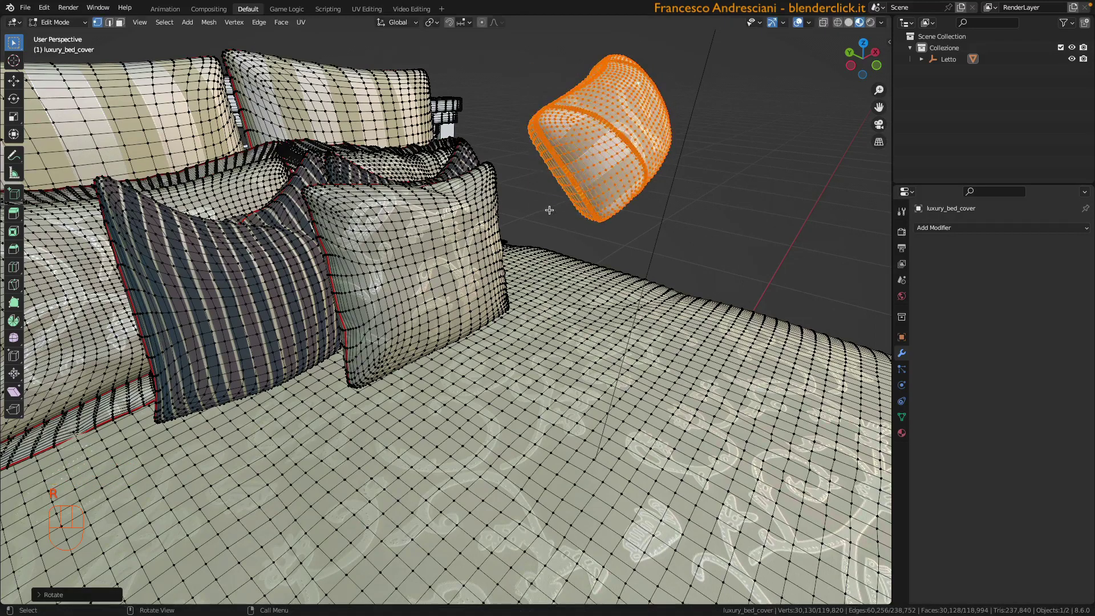
key(super+z)
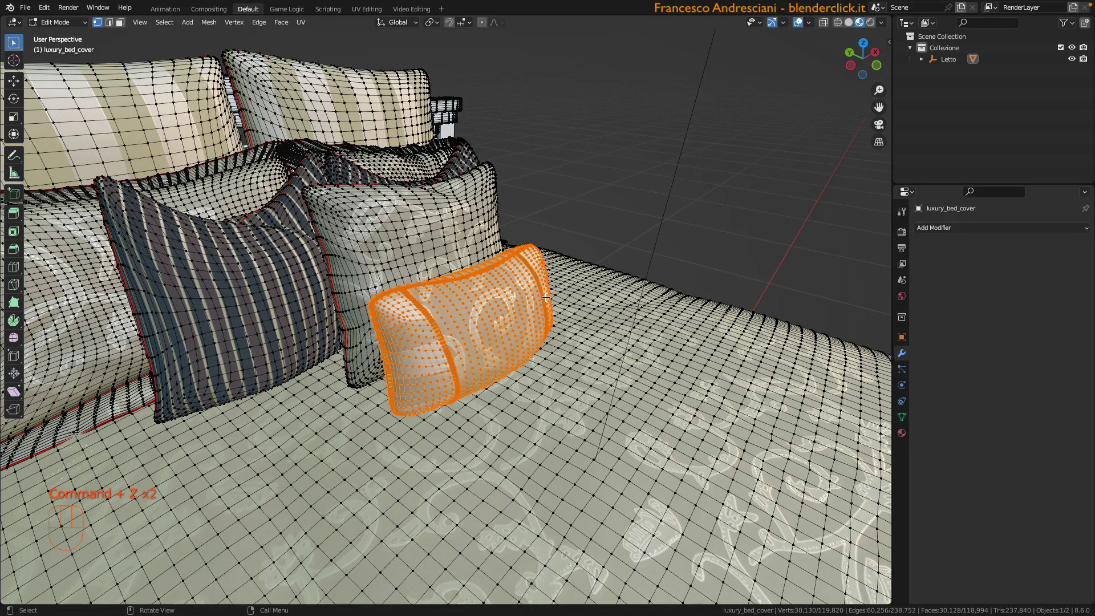
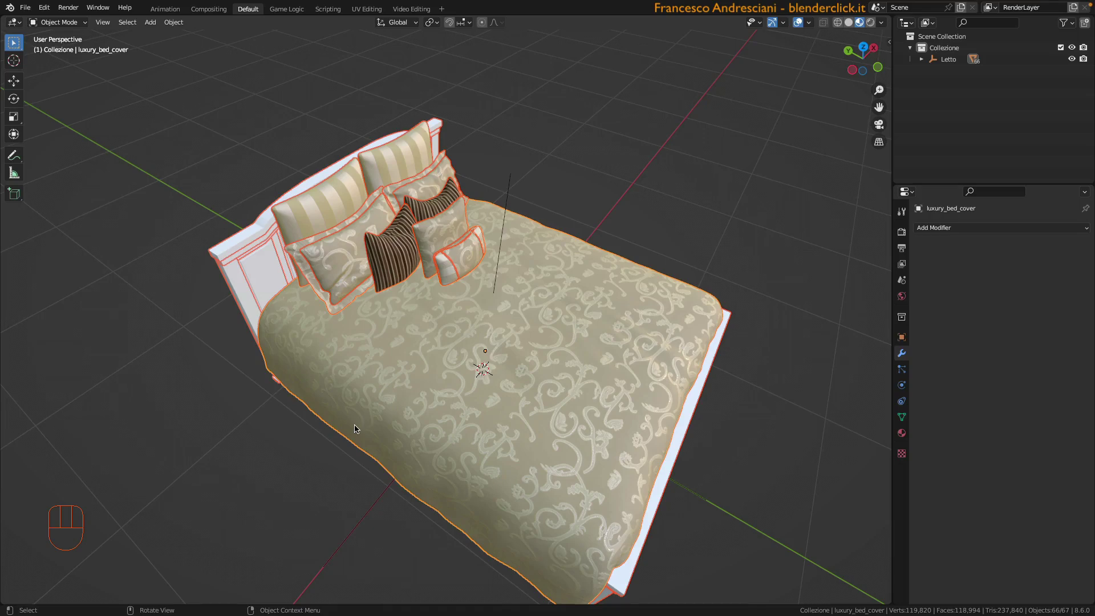
Select the separated bed cover object and lift it along Z above the mattress.
drag(459, 377, 455, 361)
drag(445, 361, 389, 322)
click(259, 254)
click(427, 351)
key(g)
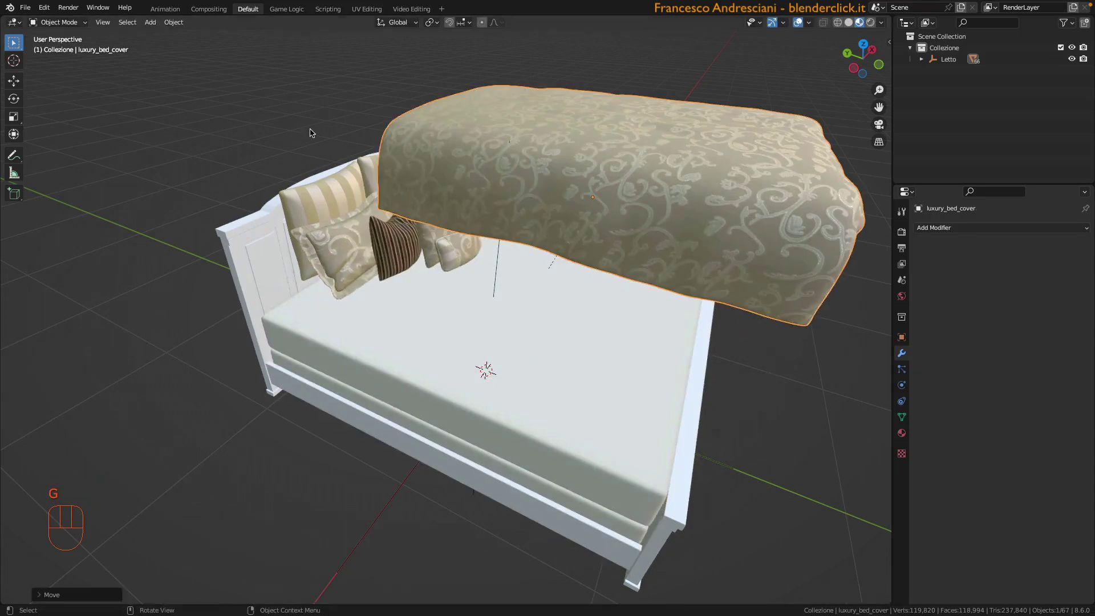